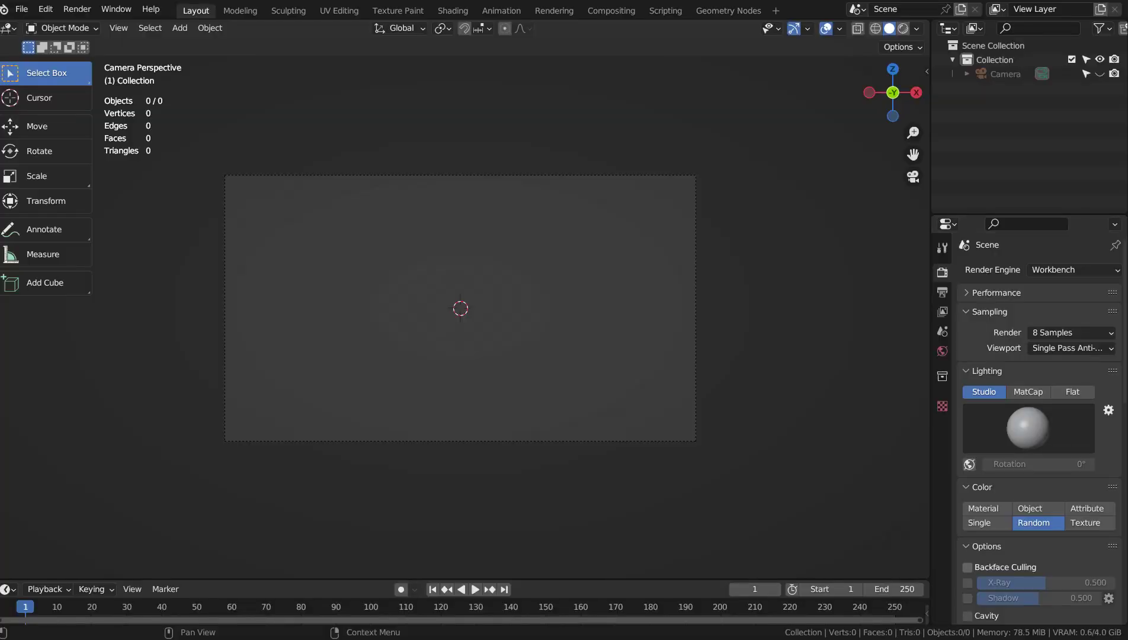
Add a plane, rotate it 45° into a diamond and scale it down small.
click(622, 296)
key(shift+a)
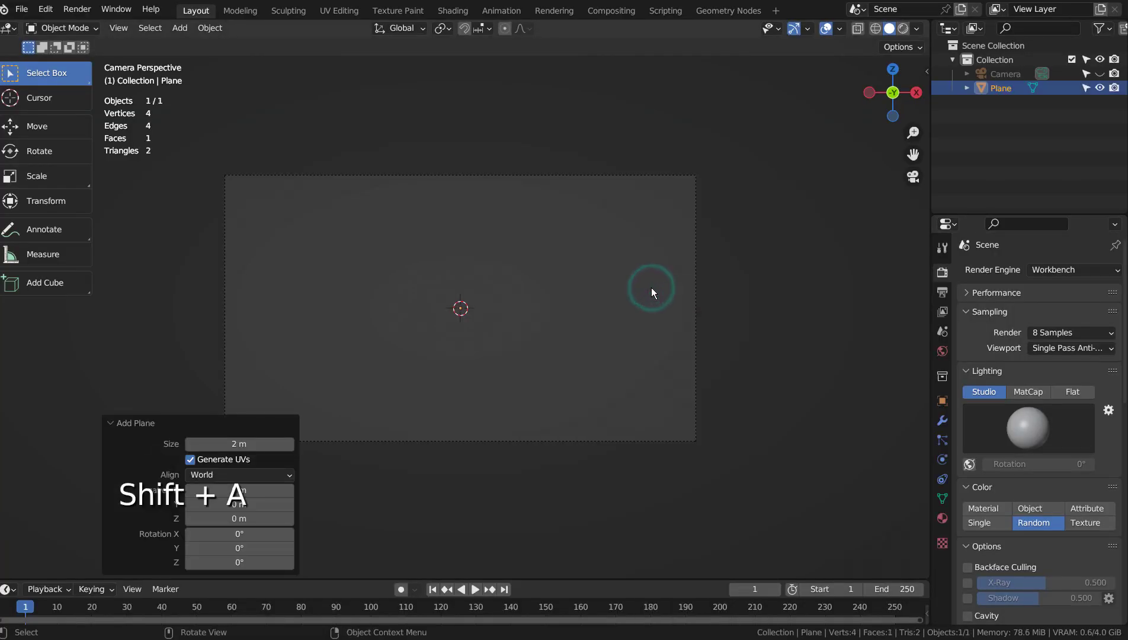
key(r)
key(r)
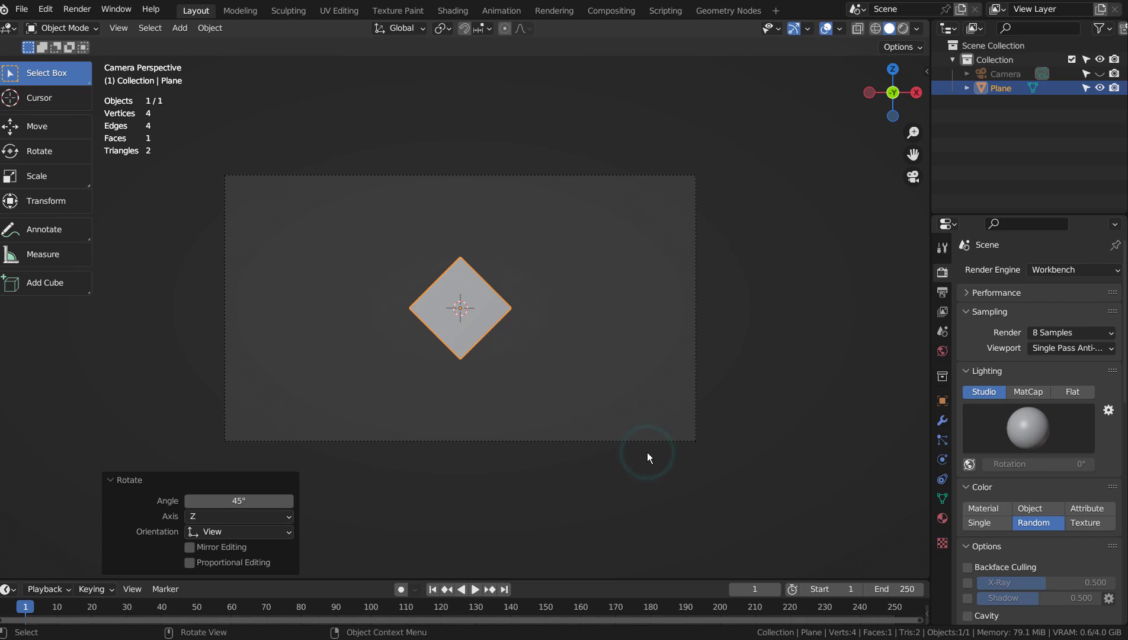
Subdivide the diamond in Edit Mode and slide loop cuts to round its corners.
key(ctrl+3)
key(Tab)
key(ctrl+r)
key(ctrl+3)
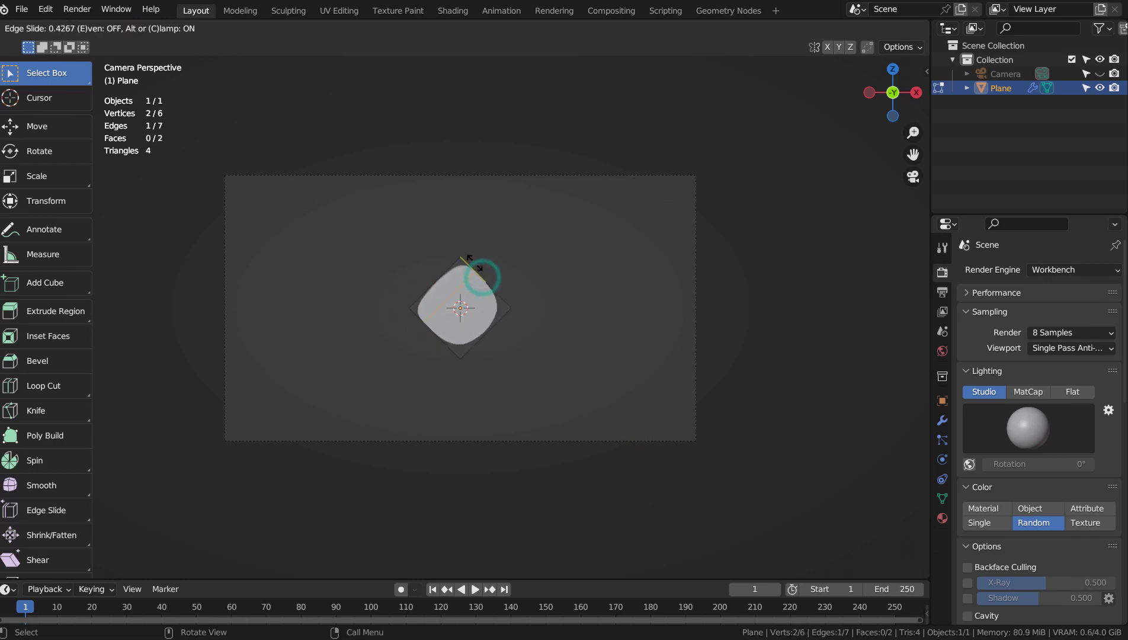
key(ctrl+r)
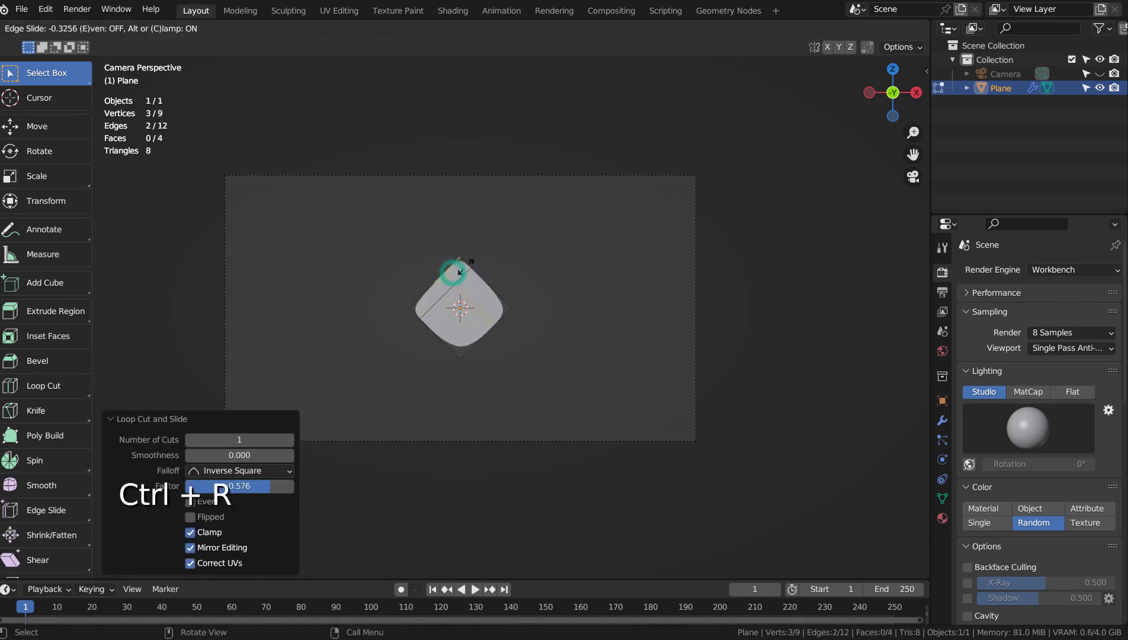